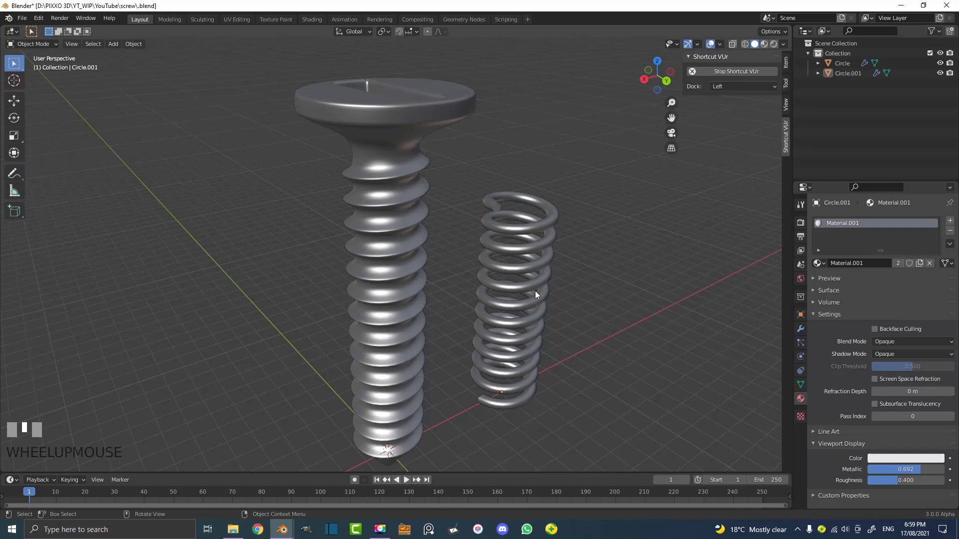
# Step: Inspect the finished screw and spring, select the screw and enter Edit Mode on its mesh
pyautogui.scroll(-3)
pyautogui.middleClick(440, 352)
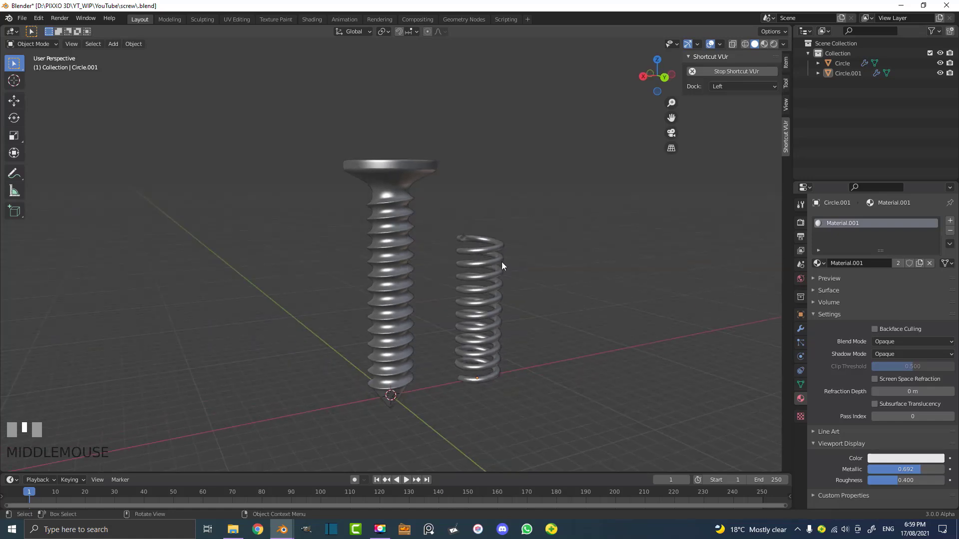
pyautogui.scroll(3)
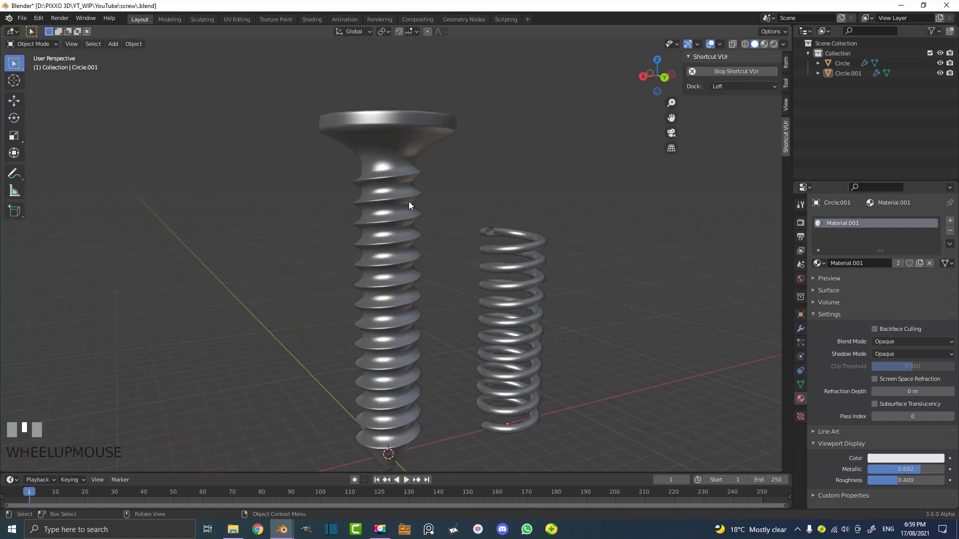
pyautogui.middleClick(407, 217)
pyautogui.click(409, 192)
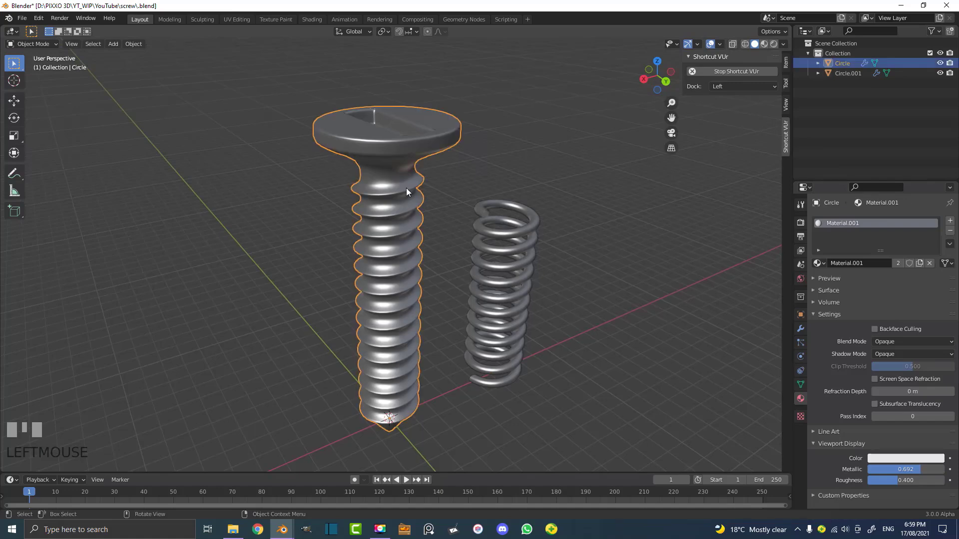
pyautogui.press('Tab')
pyautogui.middleClick(394, 208)
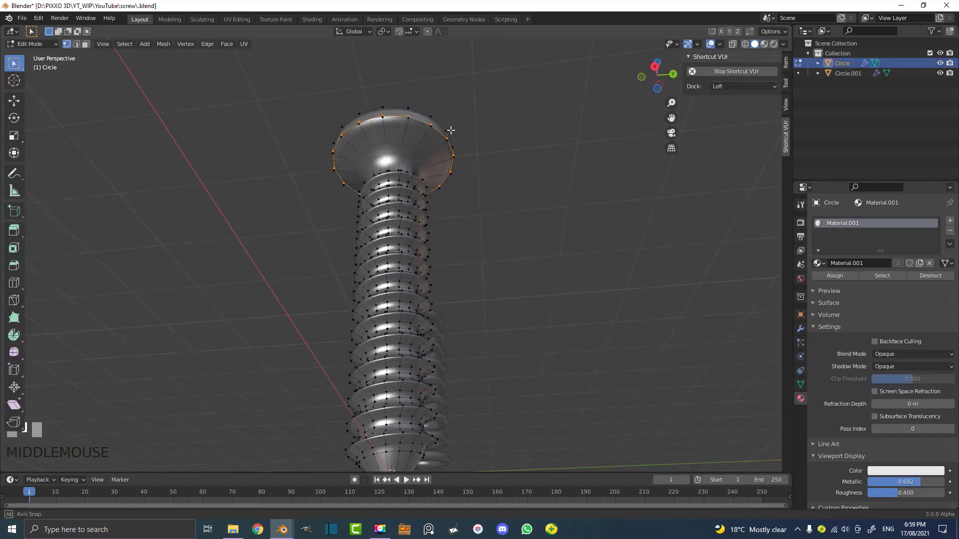
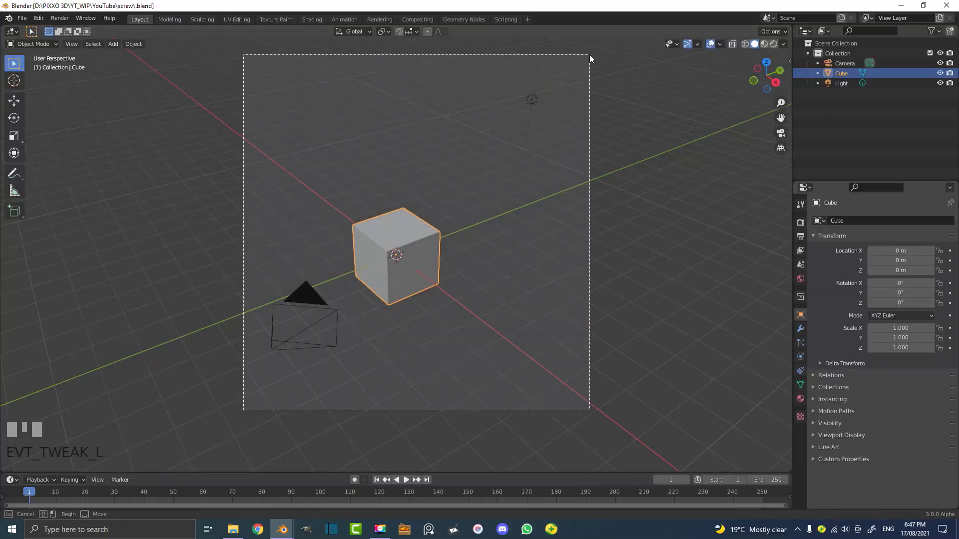
# Step: Delete the default cube, camera and light, then add a mesh circle at the origin
pyautogui.press('x')
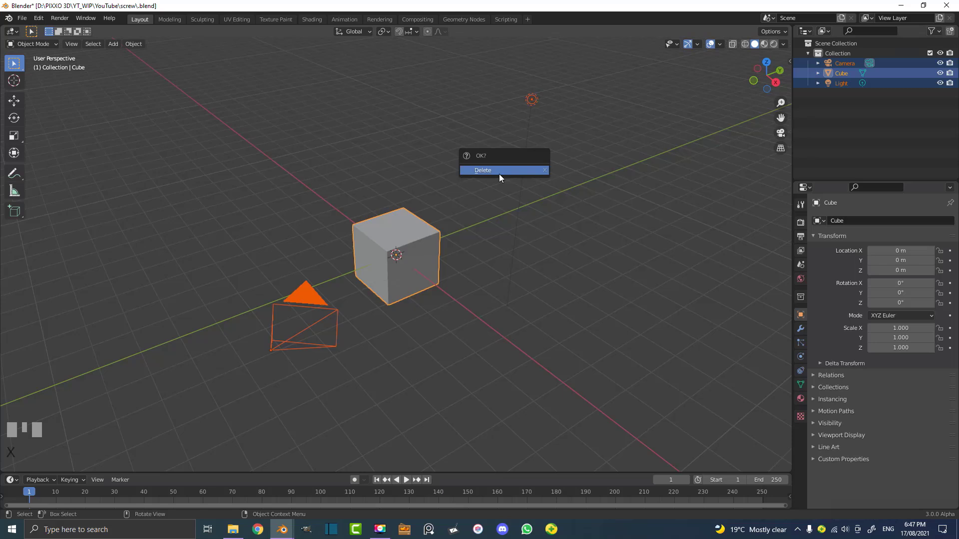
pyautogui.moveTo(472, 243); pyautogui.dragTo(424, 298)
pyautogui.scroll(3)
pyautogui.press('shift+a')
pyautogui.scroll(3)
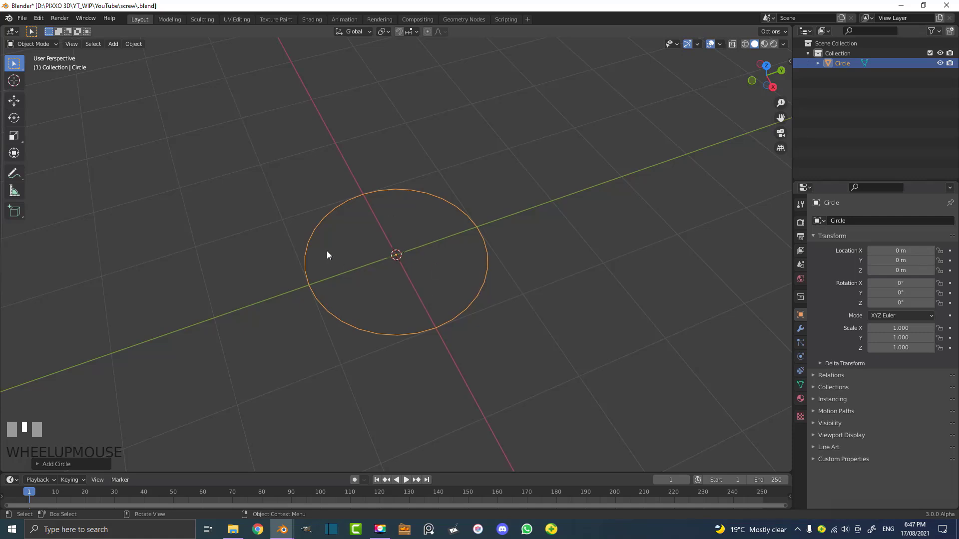
# Step: Enter Edit Mode on the circle and, from top view, select its leftmost vertex on the X axis
pyautogui.press('Tab')
pyautogui.middleClick(466, 276)
pyautogui.scroll(3)
pyautogui.middleClick(257, 245)
pyautogui.scroll(3)
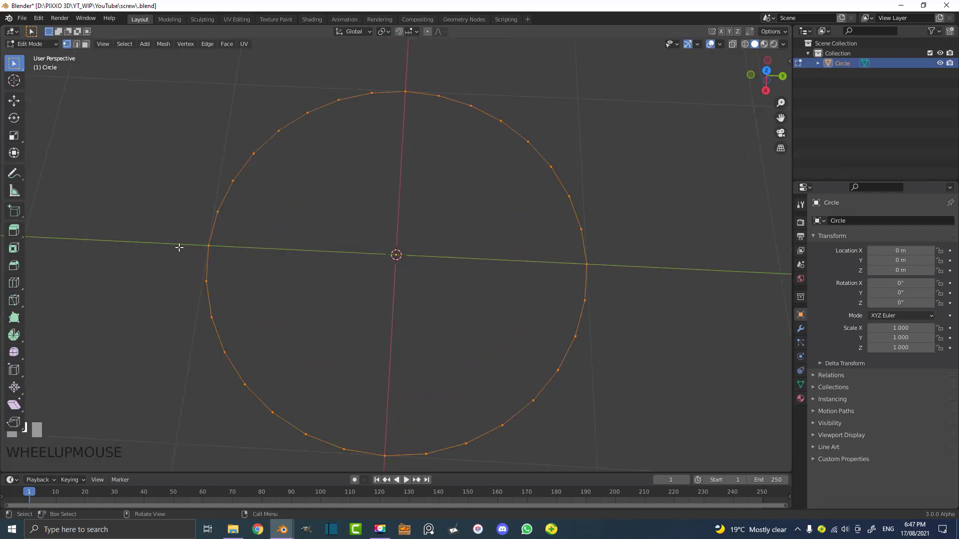
pyautogui.click(177, 255)
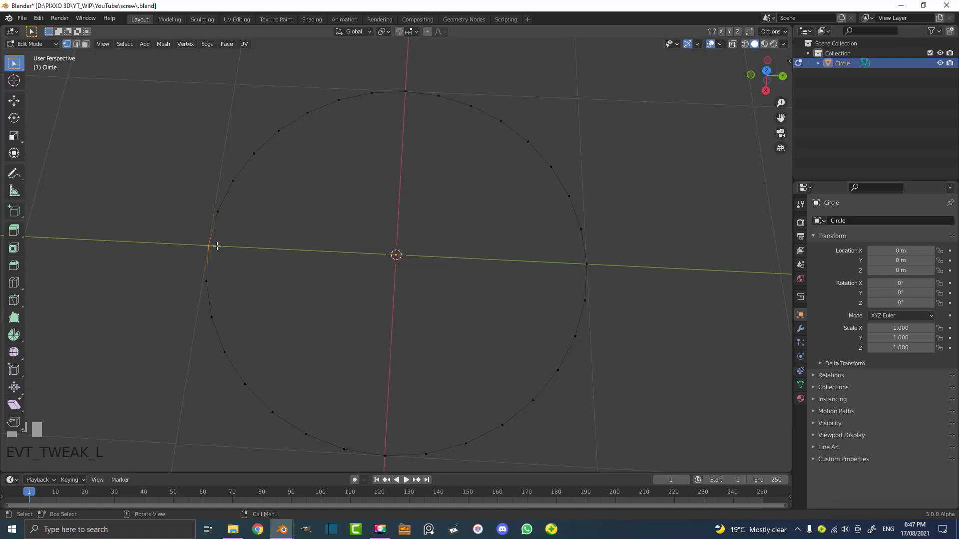
pyautogui.scroll(-3)
pyautogui.press('KP_7')
pyautogui.scroll(-3)
pyautogui.click(295, 253)
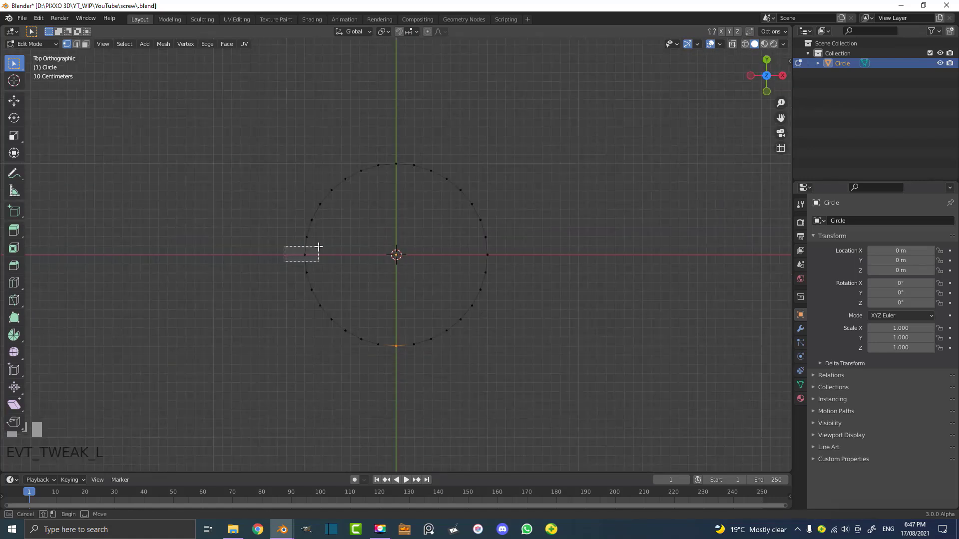
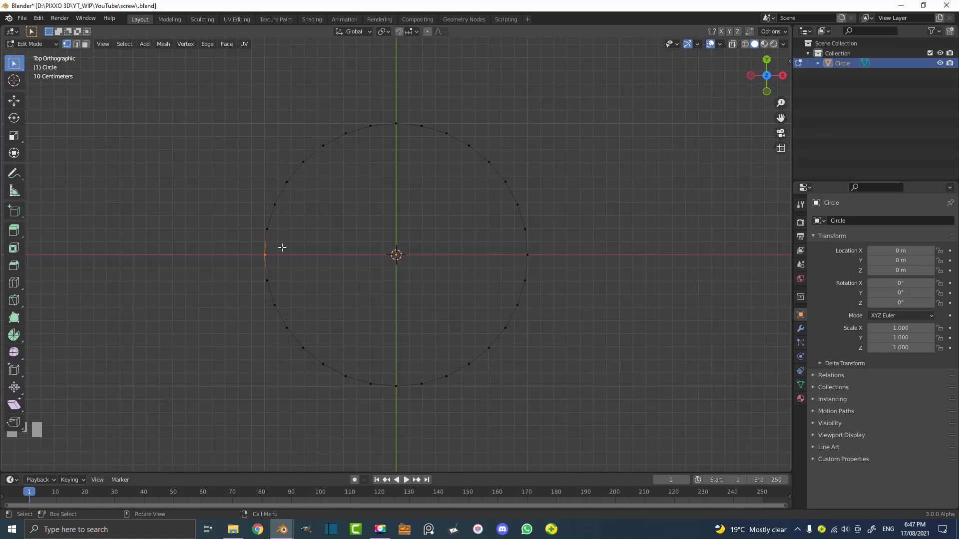
# Step: Invert the selection and delete every other vertex, leaving the single left vertex selected
pyautogui.press('ctrl+i')
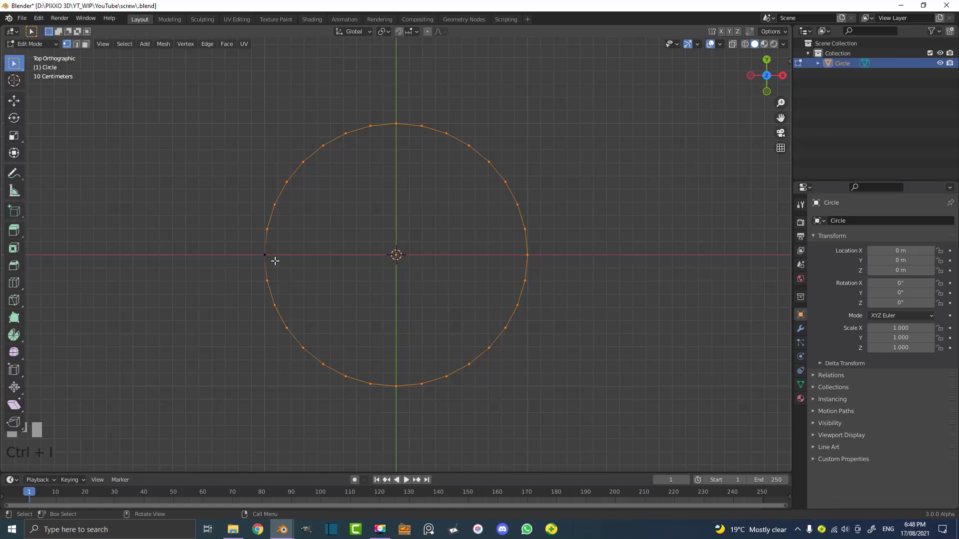
pyautogui.press('x')
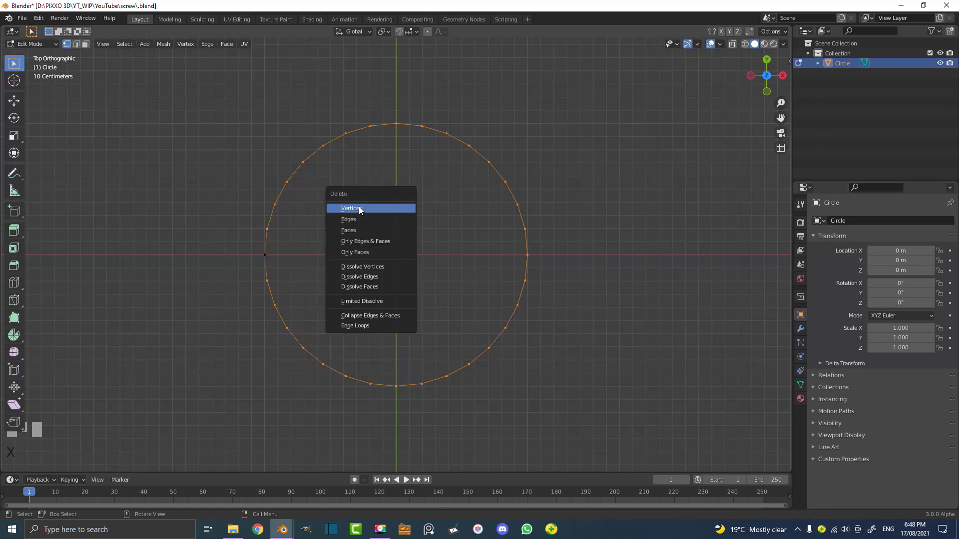
pyautogui.moveTo(287, 273); pyautogui.dragTo(282, 257)
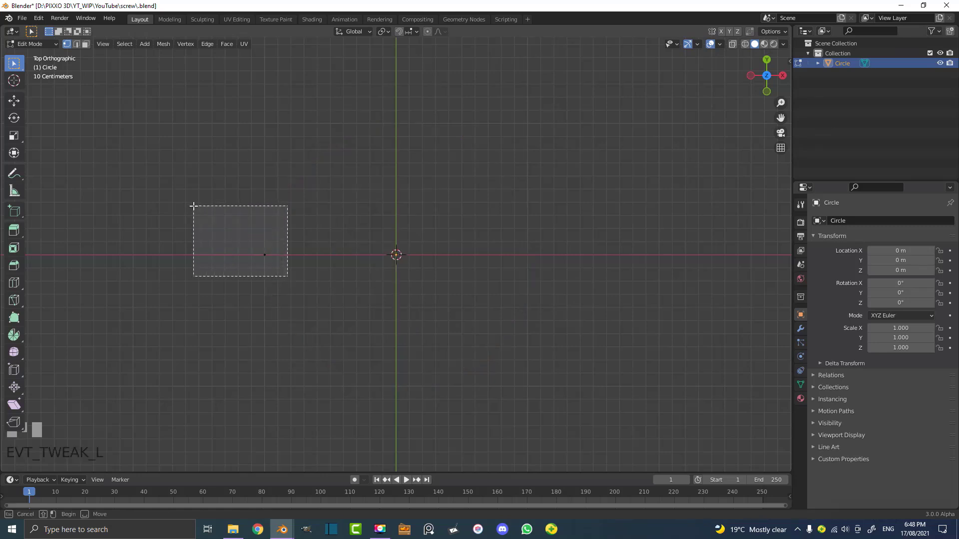
pyautogui.press('g')
pyautogui.rightClick(293, 248)
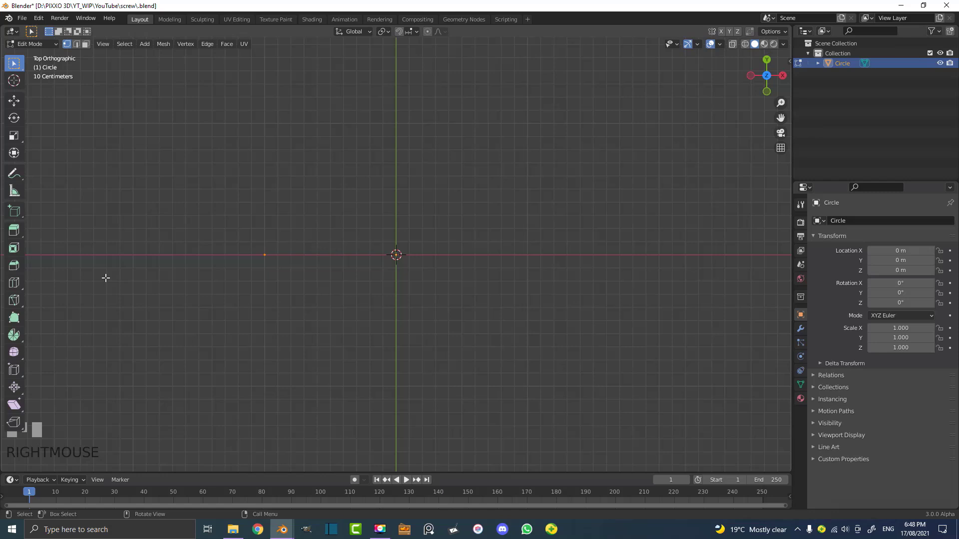
# Step: Add a Screw modifier so the lone vertex sweeps into a full 360° ring
pyautogui.scroll(-3)
pyautogui.moveTo(376, 277); pyautogui.dragTo(803, 333)
pyautogui.press('Tab')
pyautogui.click(803, 334)
pyautogui.moveTo(844, 224); pyautogui.dragTo(399, 328)
pyautogui.moveTo(399, 328); pyautogui.dragTo(374, 210)
pyautogui.press('Tab')
pyautogui.click(301, 320)
# Step: Try moving the vertex to watch the ring follow, then cancel the move
pyautogui.press('g')
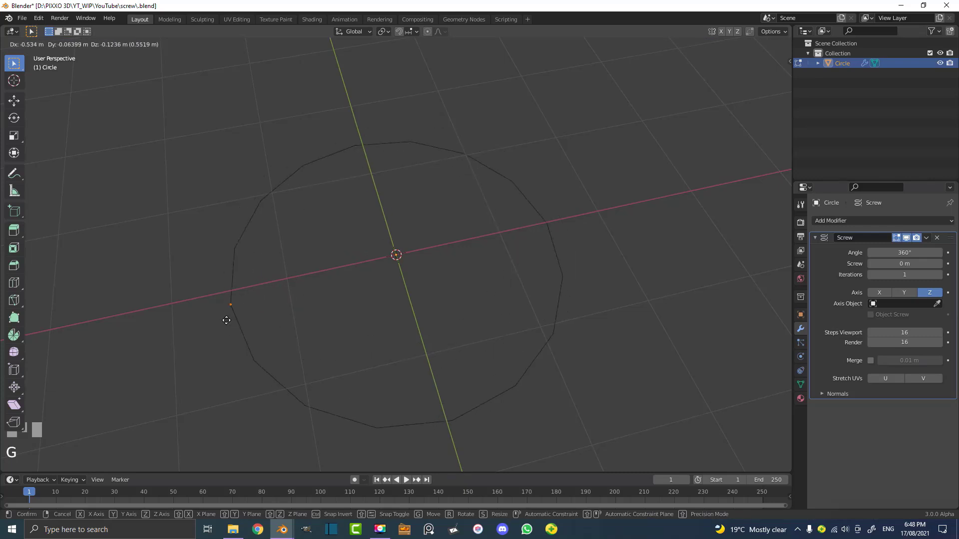
pyautogui.rightClick(294, 305)
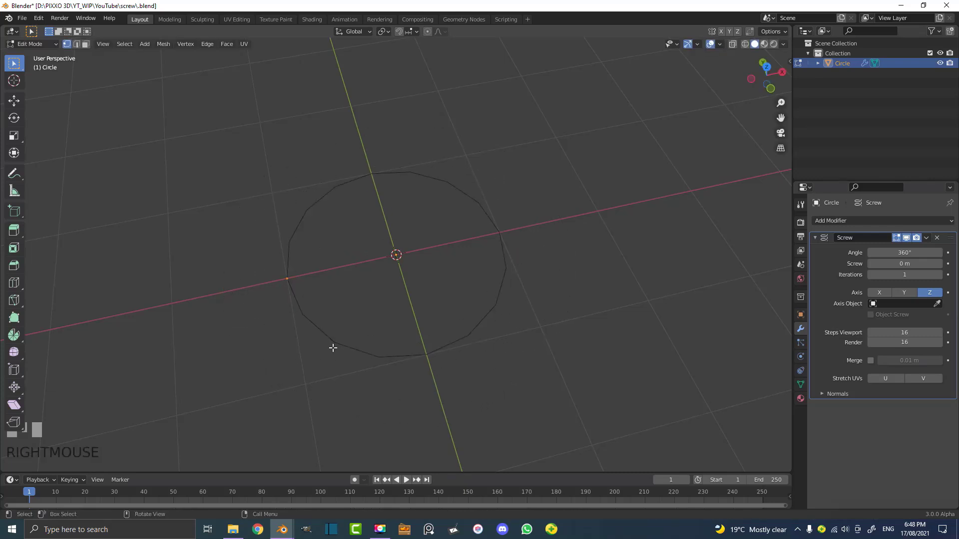
# Step: Extrude the vertex upward along Z so the ring becomes a ribbon wall
pyautogui.middleClick(434, 277)
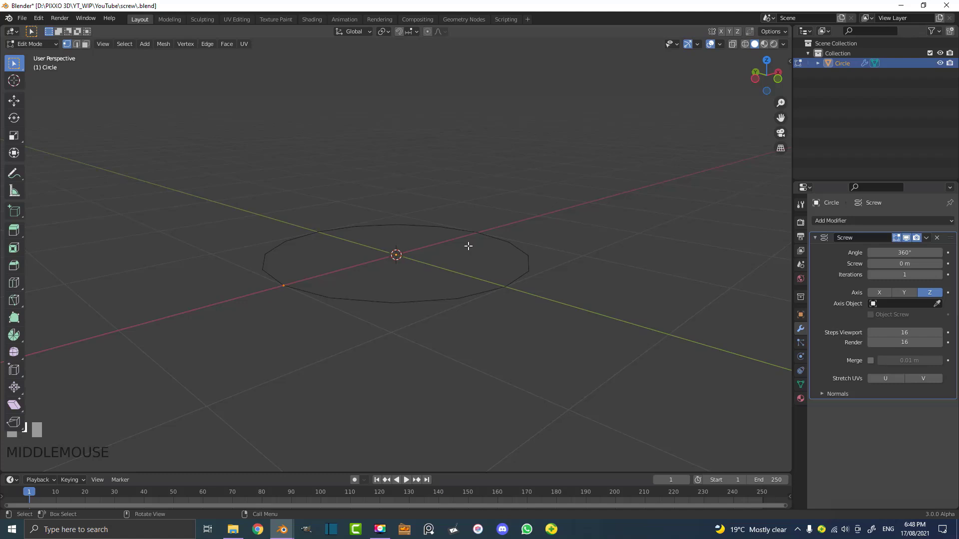
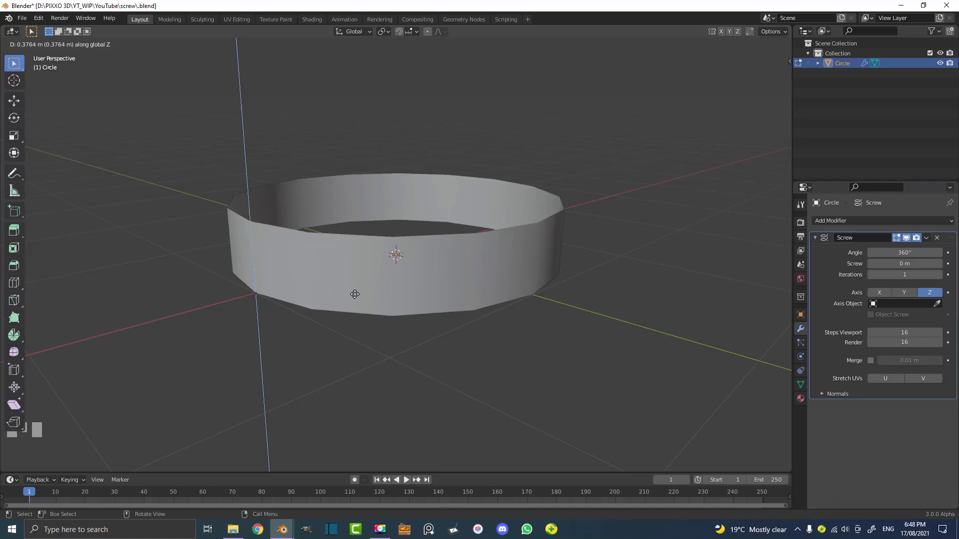
pyautogui.click(355, 280)
pyautogui.scroll(-3)
pyautogui.middleClick(378, 255)
pyautogui.scroll(3)
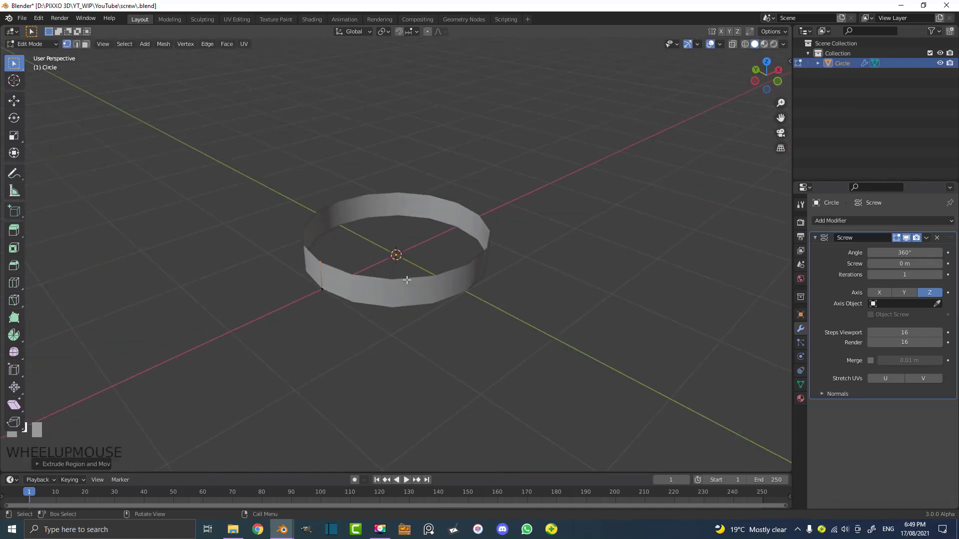
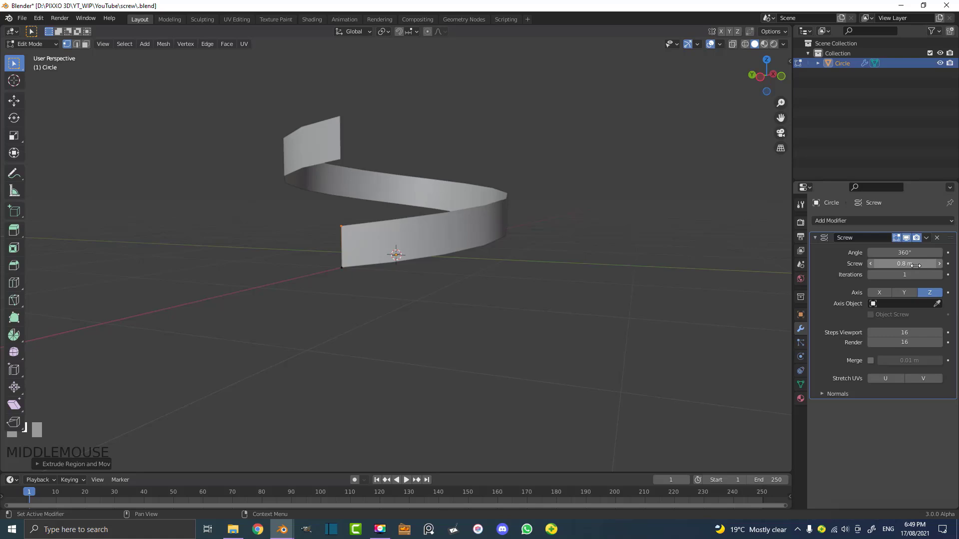
# Step: Set the Screw offset to 0.8 m and raise the wall along Z into a one-turn spiral strip
pyautogui.click(297, 256)
pyautogui.scroll(3)
pyautogui.press('g')
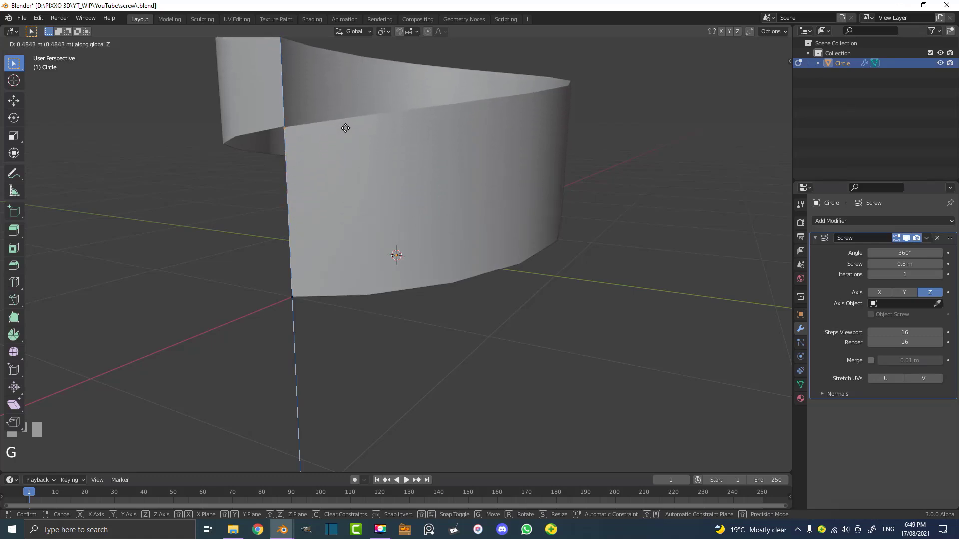
pyautogui.click(345, 124)
pyautogui.scroll(-3)
pyautogui.moveTo(390, 176); pyautogui.dragTo(394, 141)
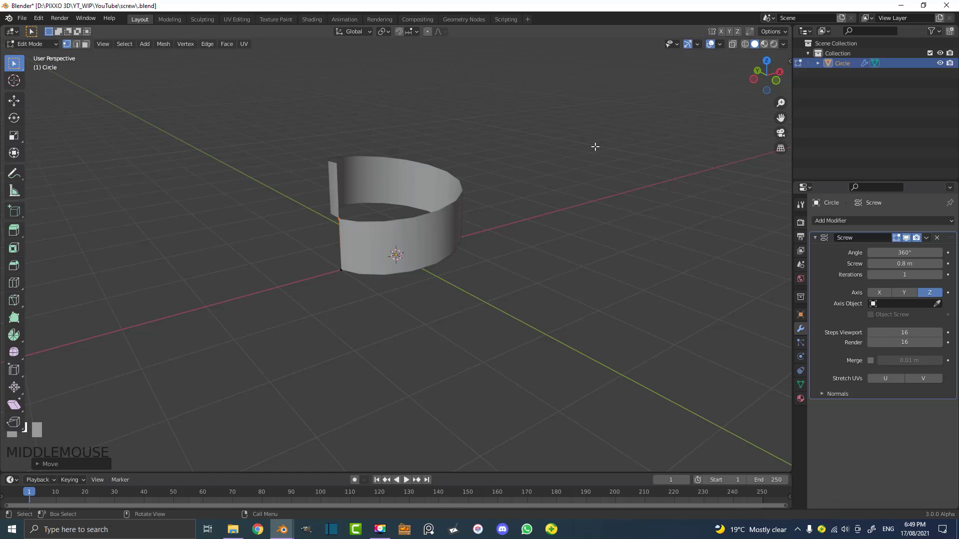
# Step: Set the Screw modifier's Iterations to 3, stacking the strip into a three-turn spiral
pyautogui.scroll(3)
pyautogui.moveTo(942, 278); pyautogui.dragTo(500, 174)
pyautogui.scroll(-3)
pyautogui.middleClick(500, 174)
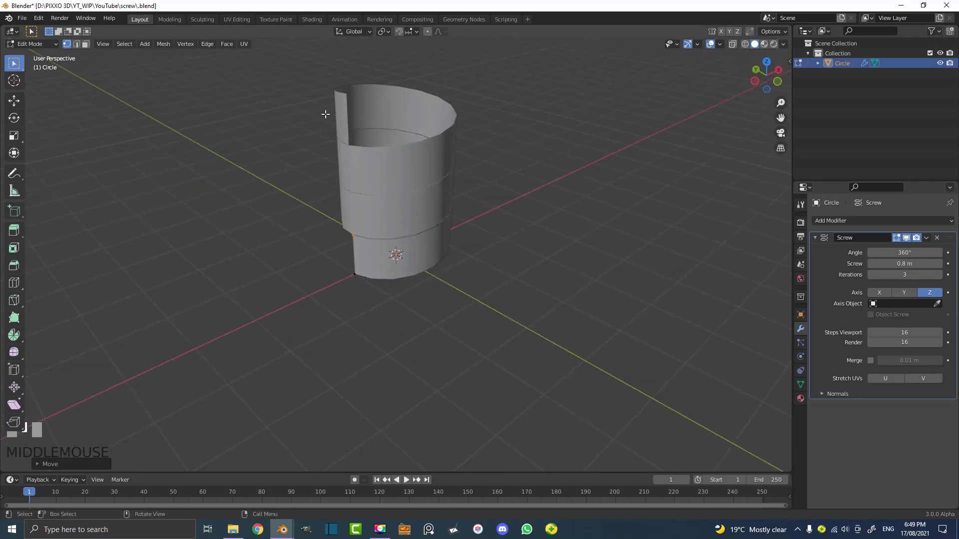
pyautogui.moveTo(424, 216); pyautogui.dragTo(261, 353)
pyautogui.scroll(3)
pyautogui.scroll(-3)
pyautogui.scroll(3)
pyautogui.scroll(3)
# Step: Select the wall's edge vertices and pull them outward into a pointed thread profile
pyautogui.click(261, 353)
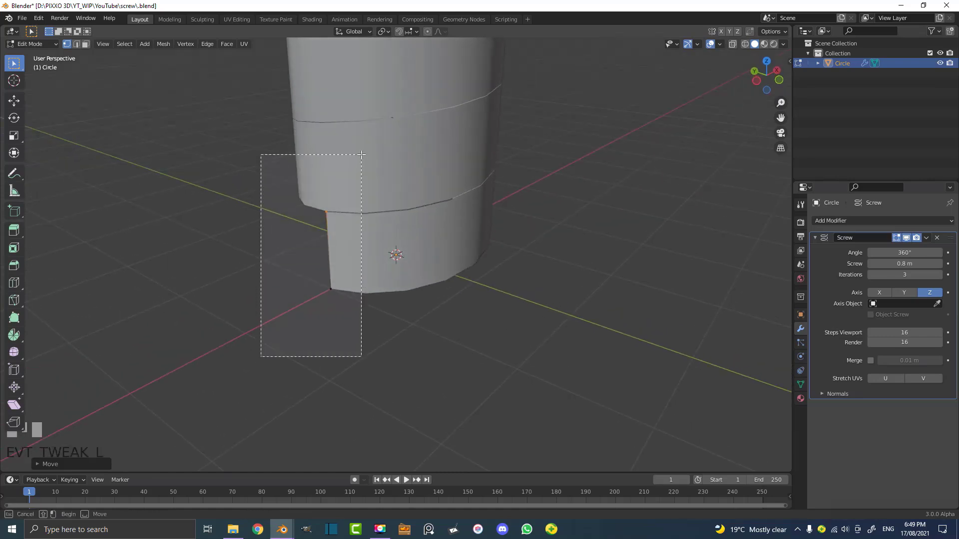
pyautogui.scroll(3)
pyautogui.moveTo(245, 235); pyautogui.dragTo(237, 280)
pyautogui.click(238, 280)
pyautogui.moveTo(363, 252); pyautogui.dragTo(270, 262)
pyautogui.press('g')
pyautogui.click(271, 261)
pyautogui.scroll(-3)
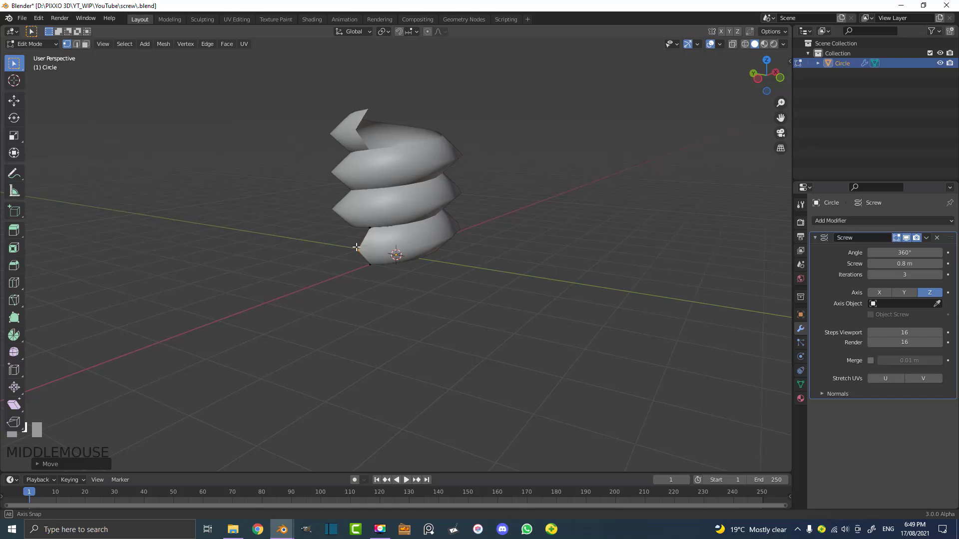
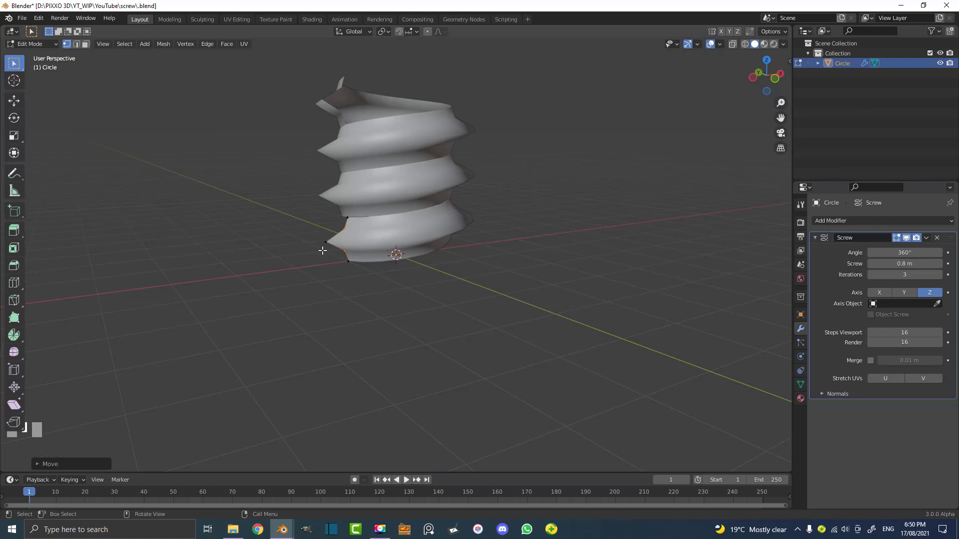
# Step: Check the thread shape in front orthographic wireframe view, toggling modes to compare
pyautogui.scroll(3)
pyautogui.click(282, 172)
pyautogui.scroll(3)
pyautogui.press('z')
pyautogui.press('KP_1')
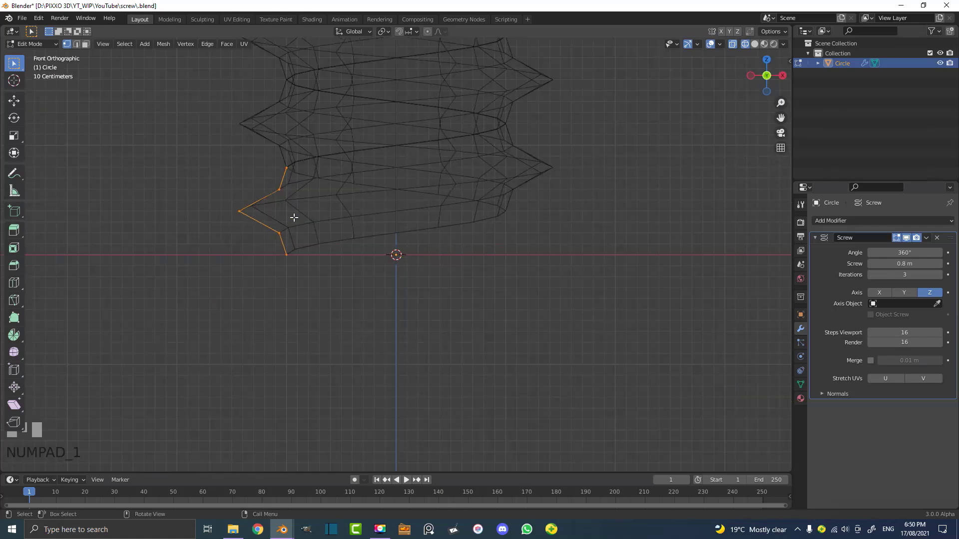
pyautogui.press('g')
pyautogui.rightClick(305, 193)
pyautogui.press('Tab')
pyautogui.scroll(-3)
pyautogui.moveTo(374, 182); pyautogui.dragTo(295, 203)
pyautogui.press('z')
pyautogui.scroll(3)
# Step: Test-move the profile vertices, cancel, and return to Object Mode with the threads finished
pyautogui.press('Tab')
pyautogui.click(297, 201)
pyautogui.press('g')
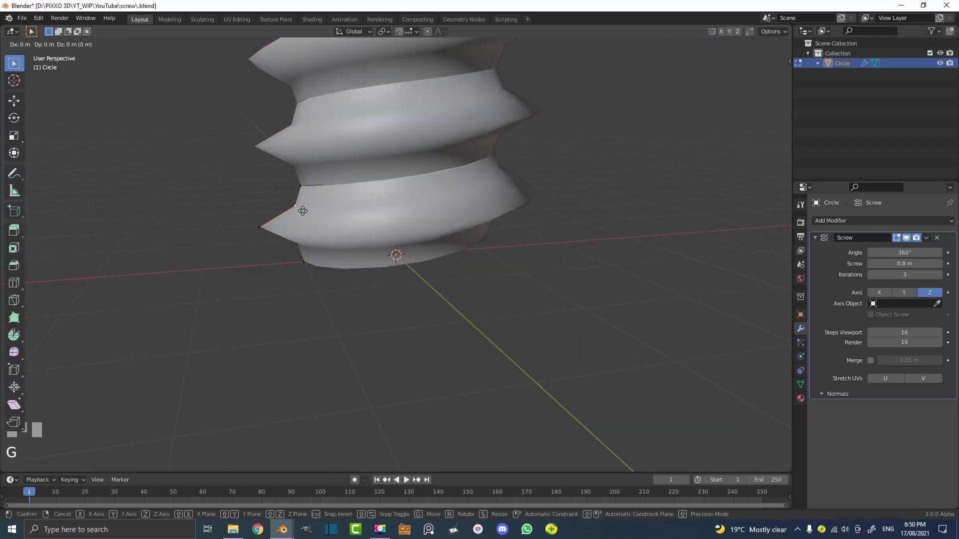
pyautogui.rightClick(408, 213)
pyautogui.press('Tab')
pyautogui.scroll(-3)
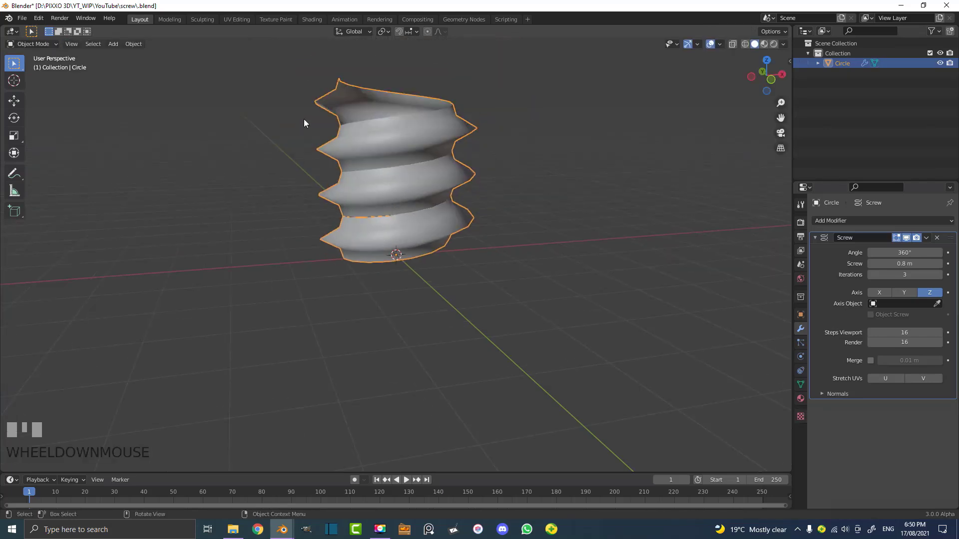
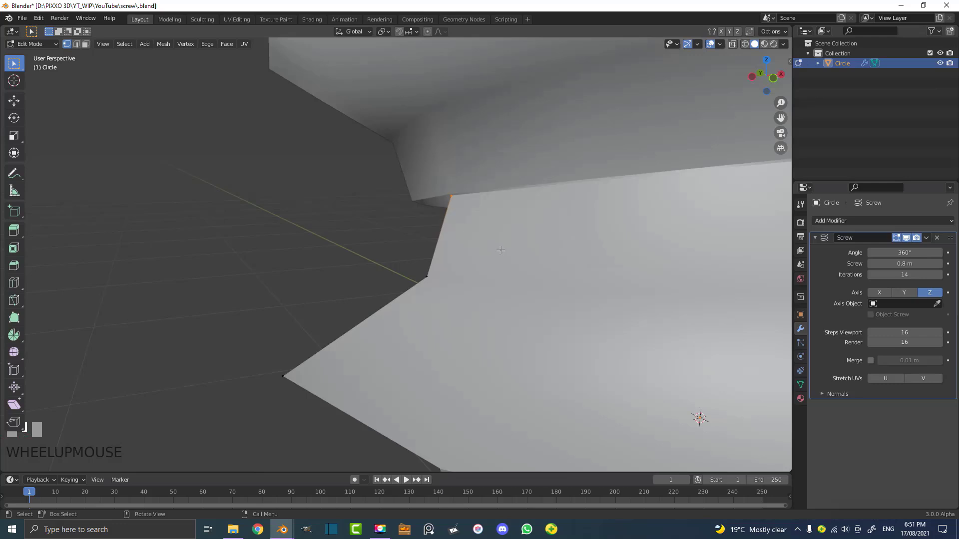
# Step: Start nudging the selected thread vertex along Z
pyautogui.press('g')
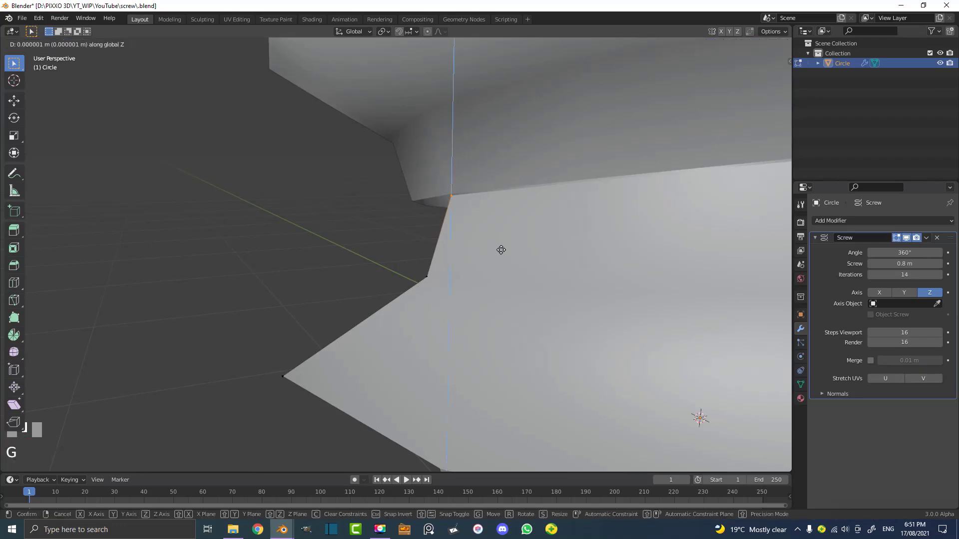
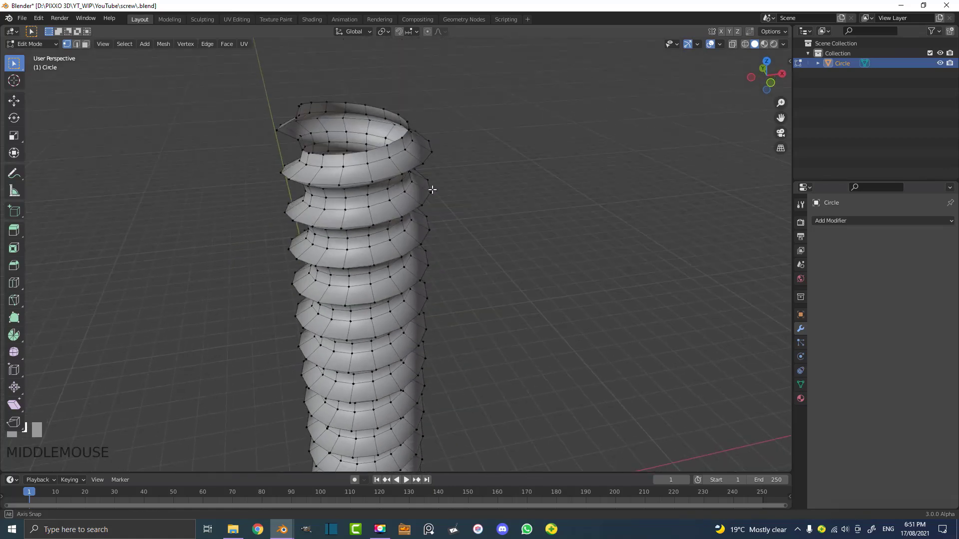
# Step: Switch to front view on the threaded screw
pyautogui.press('KP_1')
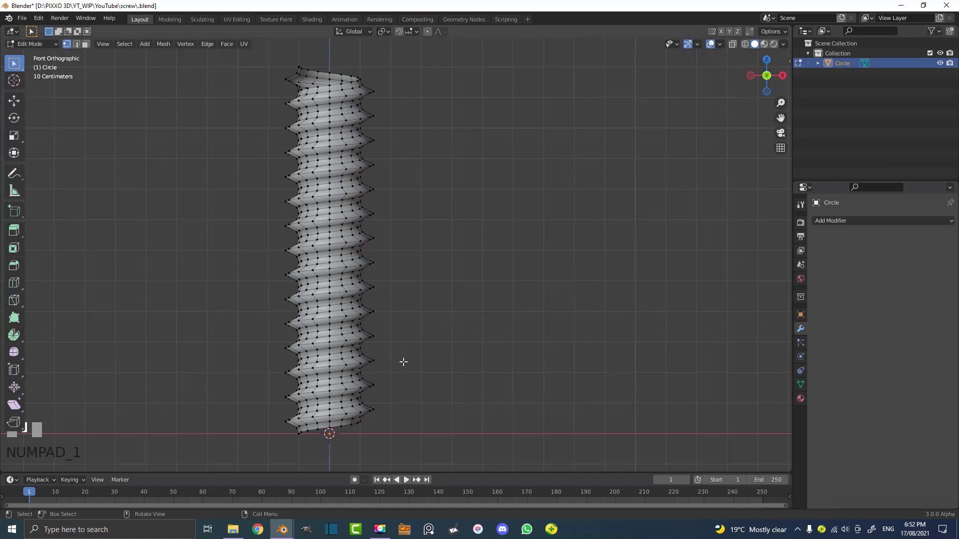
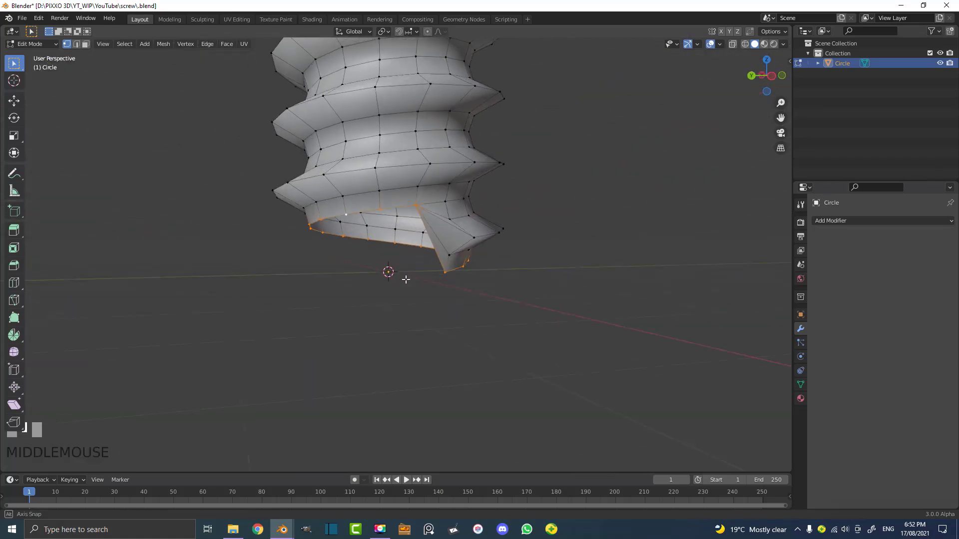
# Step: Start scaling the screw's bottom edge loop toward a pointed tip
pyautogui.scroll(3)
pyautogui.press('s')
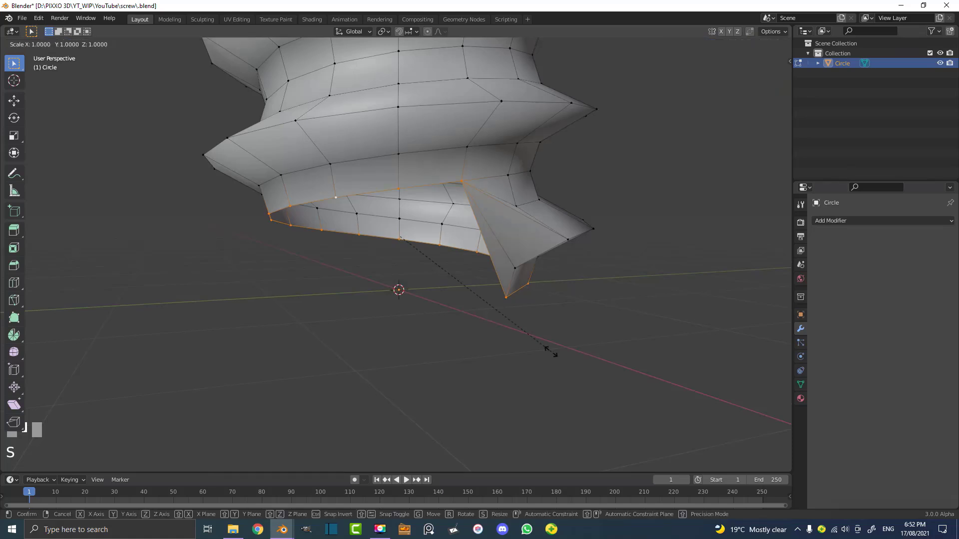
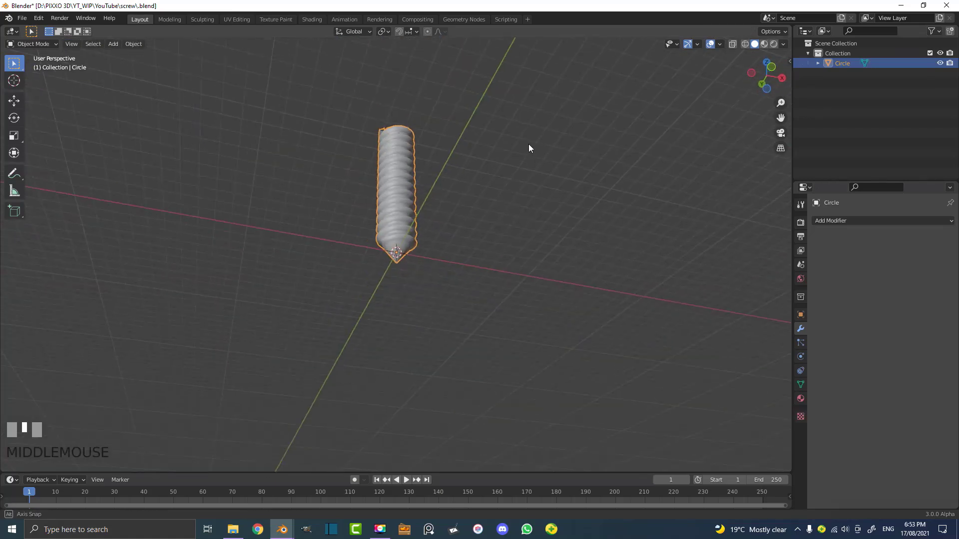
# Step: Enter Edit Mode on the screw and select the thread-end vertices near the pointed tip
pyautogui.middleClick(582, 187)
pyautogui.scroll(3)
pyautogui.press('Tab')
pyautogui.middleClick(368, 217)
pyautogui.scroll(3)
pyautogui.middleClick(416, 147)
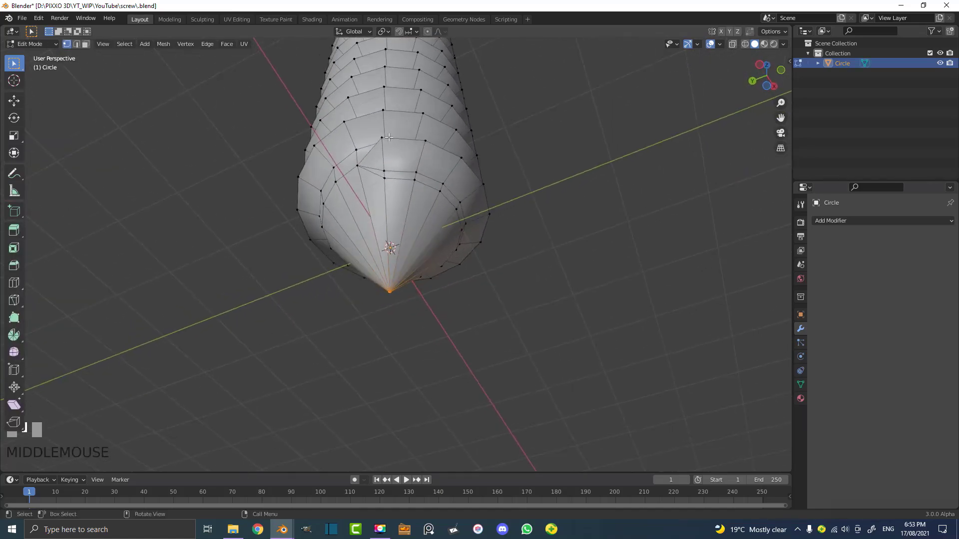
pyautogui.click(383, 135)
pyautogui.click(420, 138)
pyautogui.scroll(3)
# Step: Vertex-slide the tip vertices along their edges so the thread blends into the point
pyautogui.press('g')
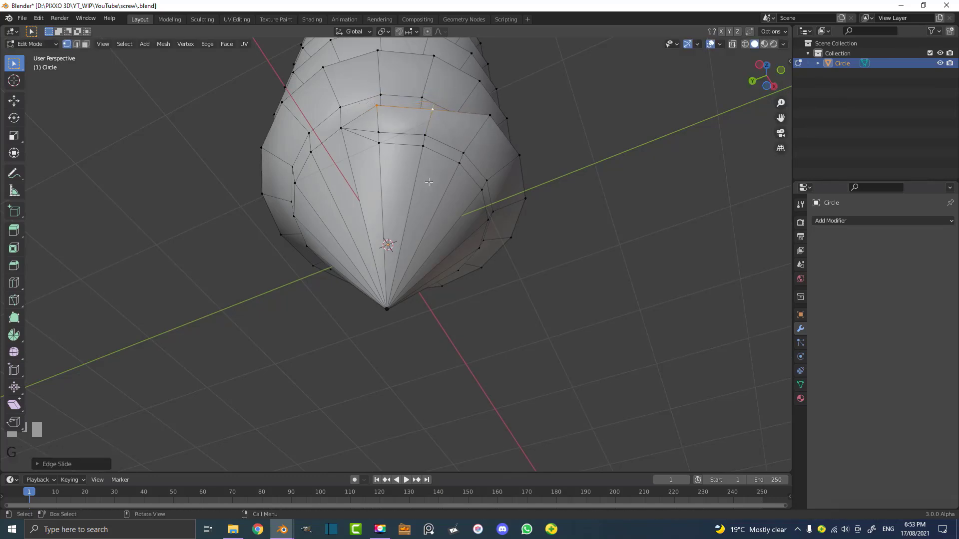
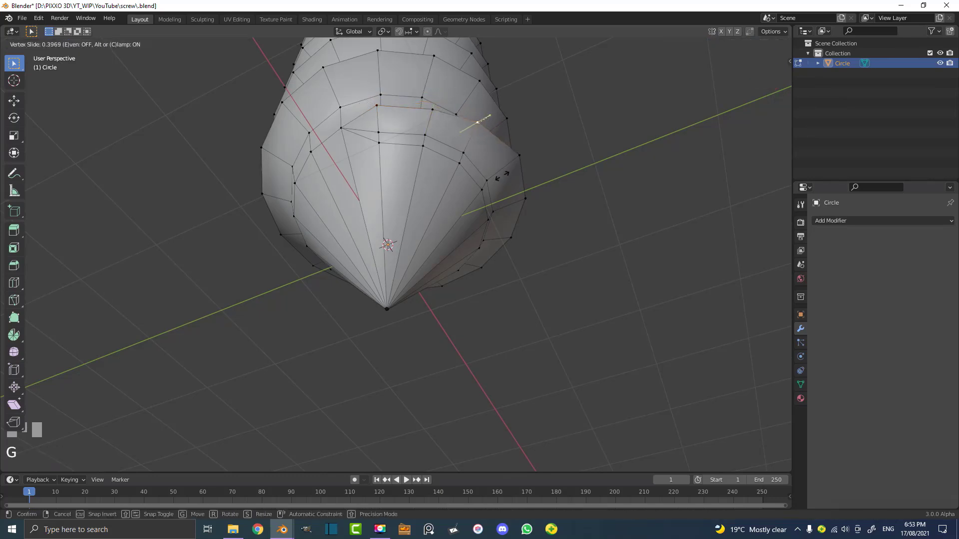
pyautogui.rightClick(505, 171)
pyautogui.press('g')
pyautogui.click(526, 158)
pyautogui.press('g')
pyautogui.click(508, 168)
# Step: Inspect the tip from below and slide one more vertex to finish the taper
pyautogui.scroll(-3)
pyautogui.moveTo(494, 165); pyautogui.dragTo(473, 204)
pyautogui.scroll(3)
pyautogui.click(362, 89)
pyautogui.press('g')
pyautogui.click(387, 128)
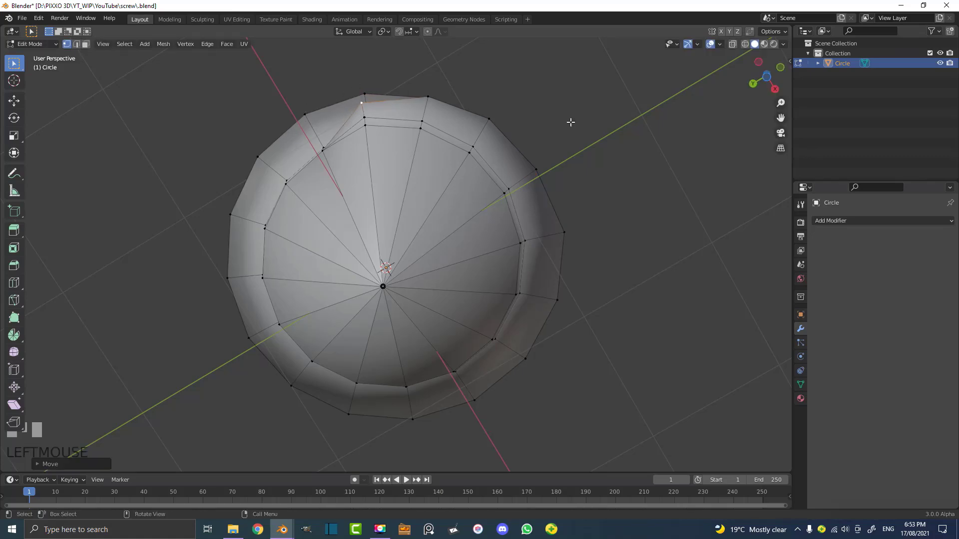
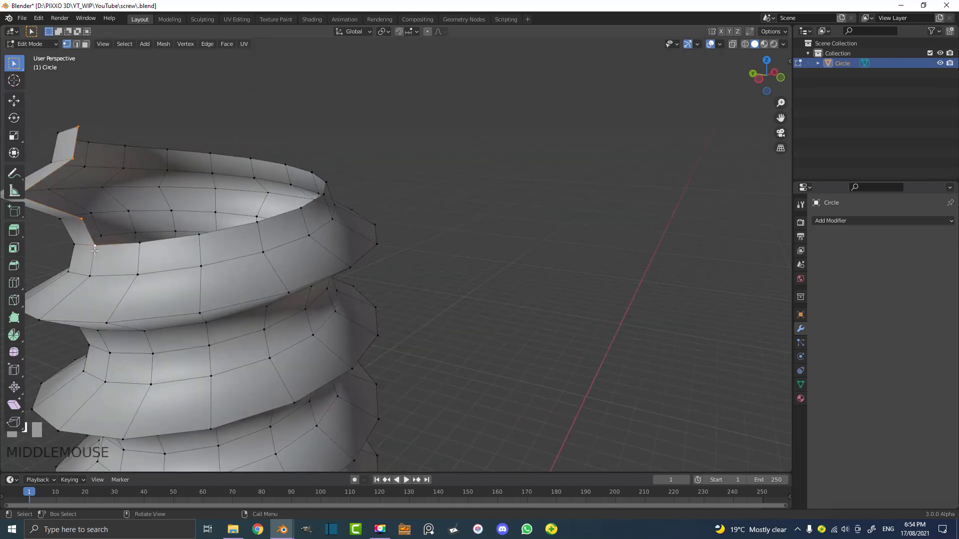
# Step: Look up the Merge At Last command to join the thread's two top end vertices
pyautogui.press('F3')
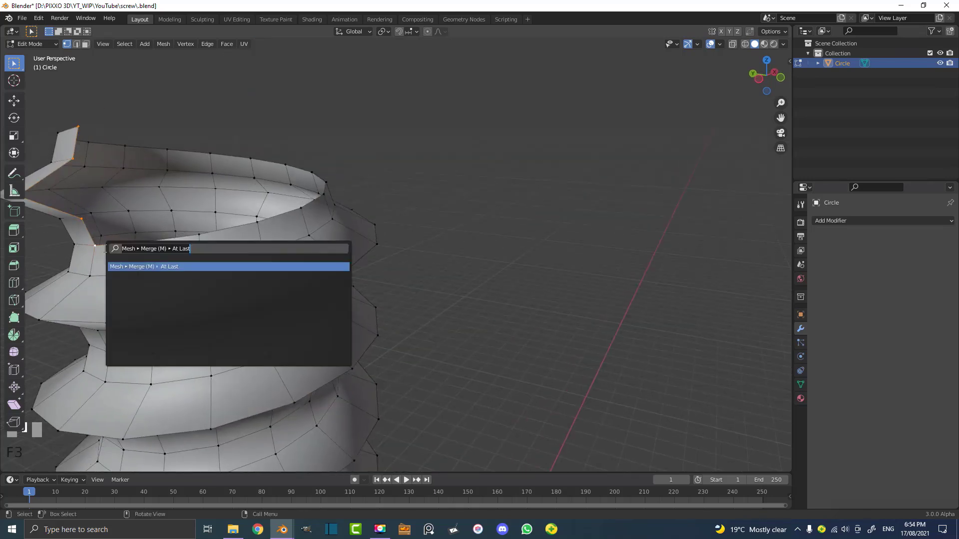
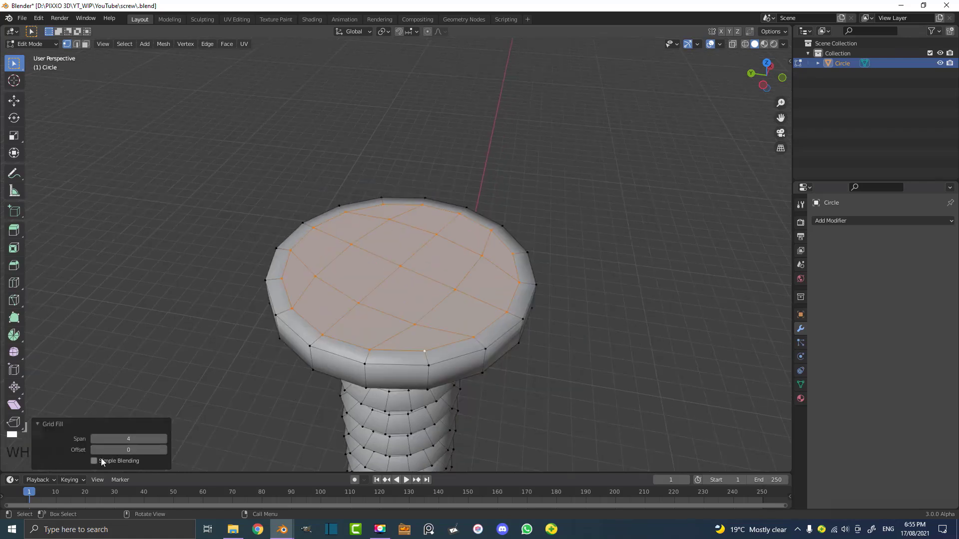
# Step: View the screw head from directly above, ready to cut the slot across it
pyautogui.click(169, 453)
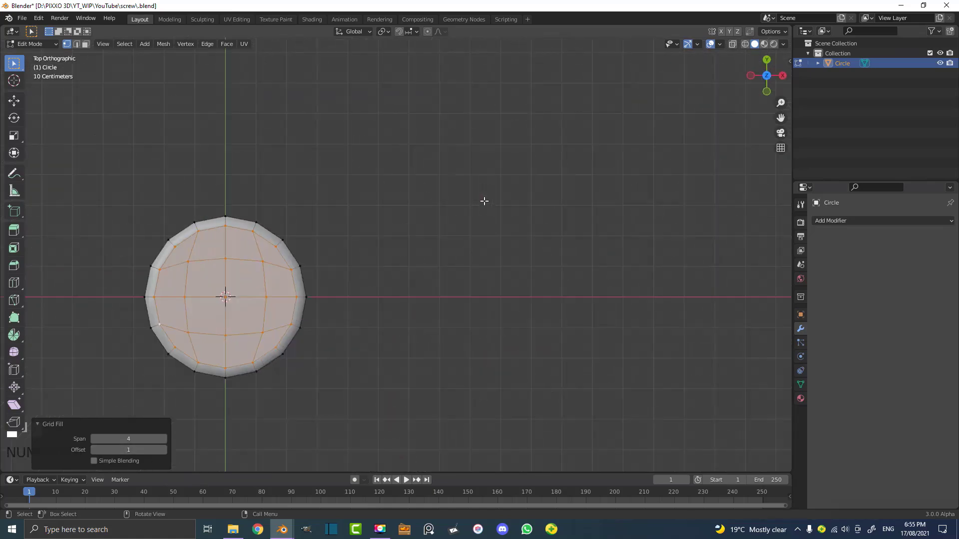
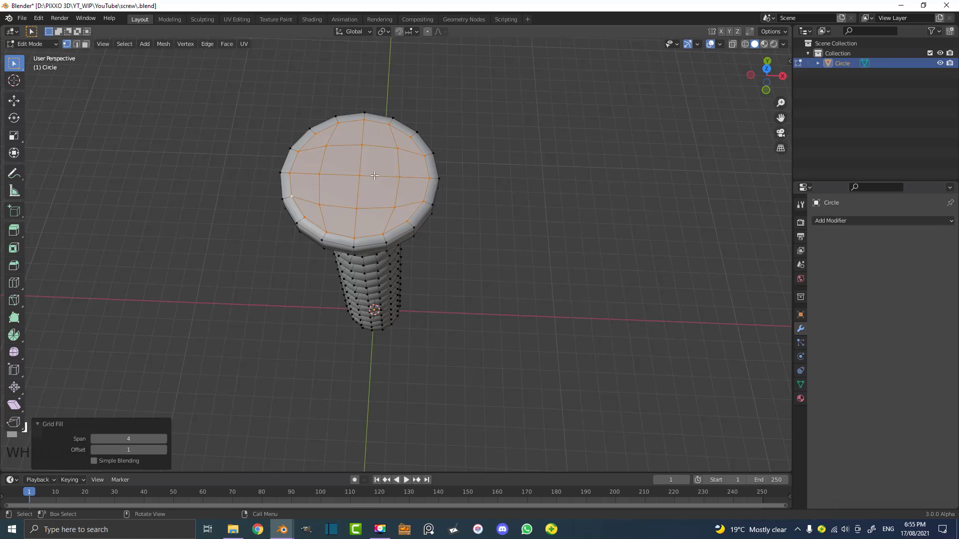
pyautogui.press('alt+a')
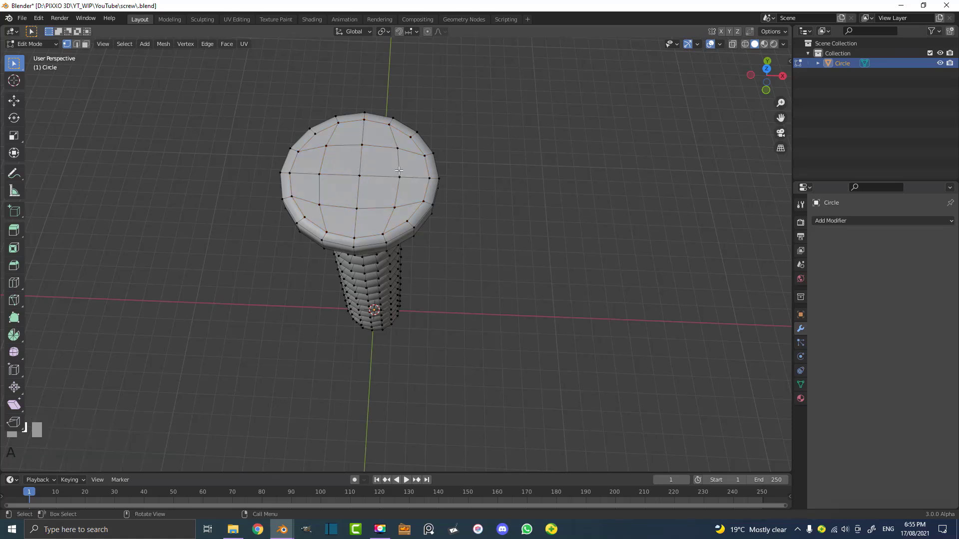
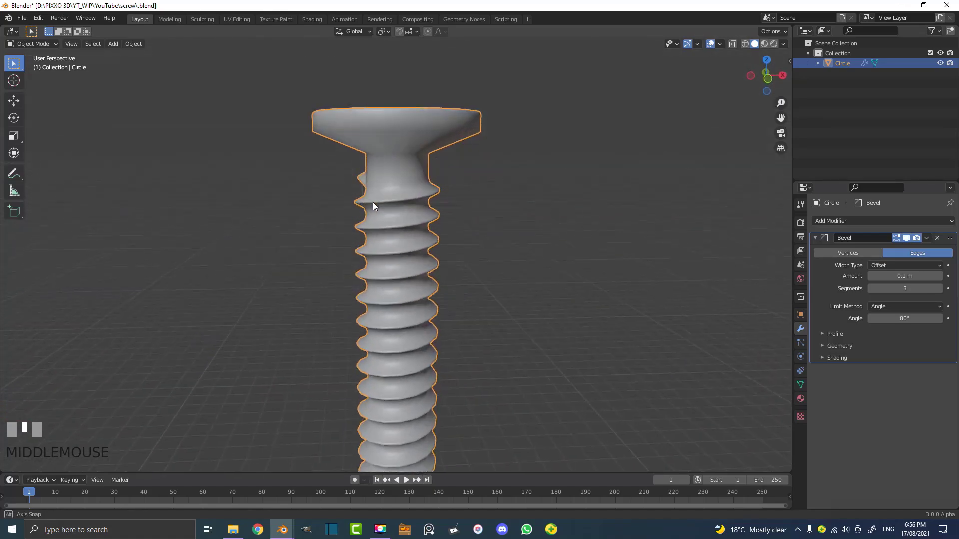
# Step: Adjust the Subdivision Surface modifier to viewport level 1 and render level 2
pyautogui.moveTo(839, 221); pyautogui.dragTo(433, 226)
pyautogui.scroll(-3)
pyautogui.moveTo(432, 226); pyautogui.dragTo(505, 154)
pyautogui.press('alt+a')
pyautogui.scroll(3)
pyautogui.click(505, 154)
# Step: Leave Edit Mode and collapse the Bevel and Subdivision modifier panels
pyautogui.press('Tab')
pyautogui.middleClick(516, 184)
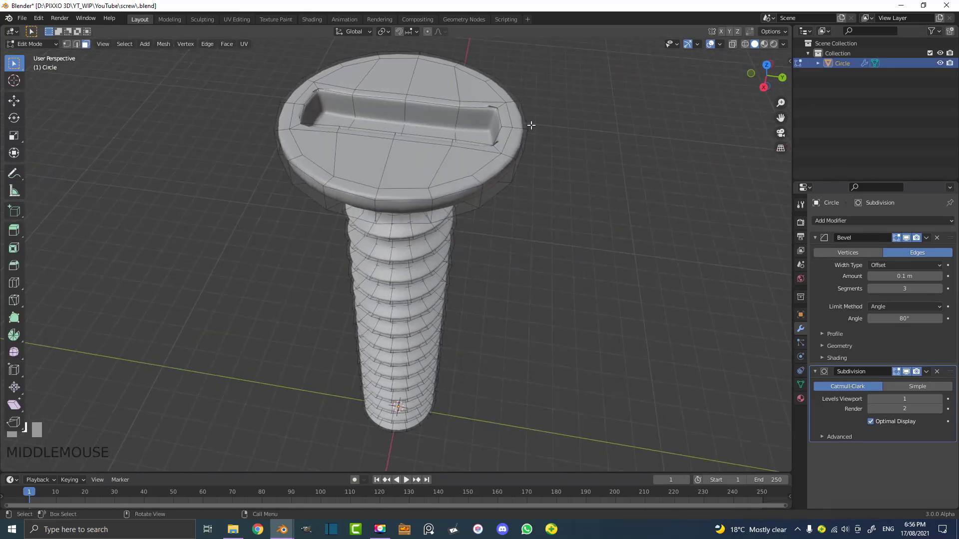
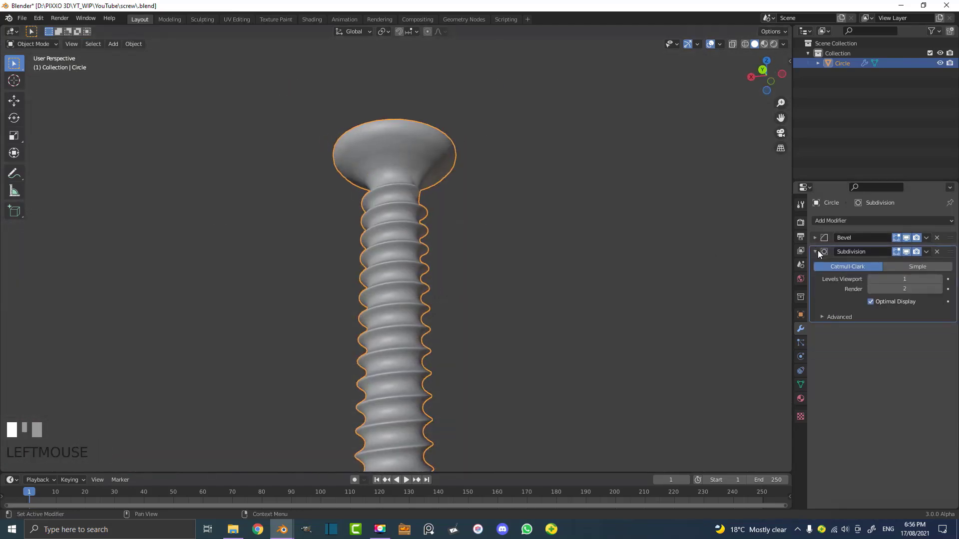
pyautogui.moveTo(471, 261); pyautogui.dragTo(498, 329)
pyautogui.scroll(-3)
# Step: Add a new mesh circle, move it beside the screw and enter Edit Mode on it
pyautogui.press('shift+a')
pyautogui.press('g')
pyautogui.press('Tab')
pyautogui.middleClick(489, 333)
pyautogui.middleClick(418, 292)
pyautogui.scroll(3)
pyautogui.press('Tab')
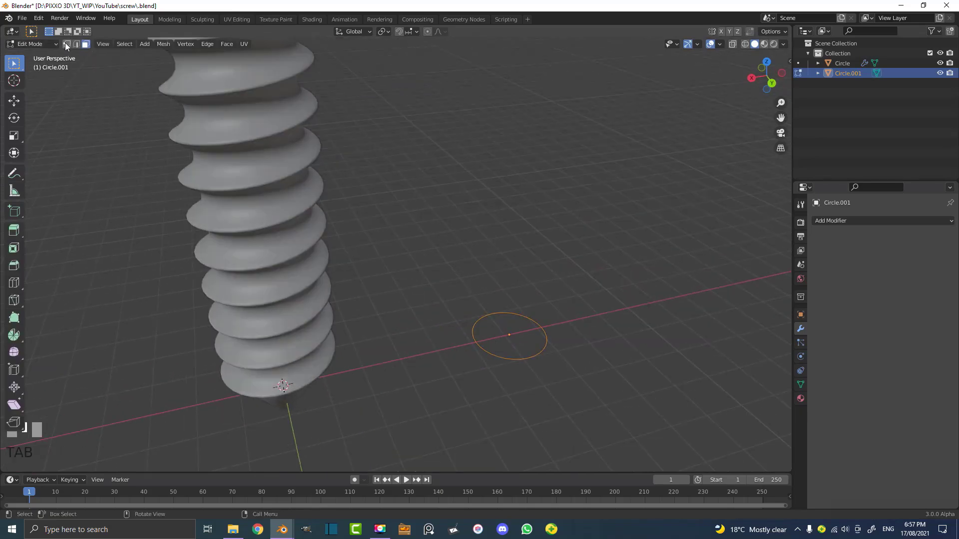
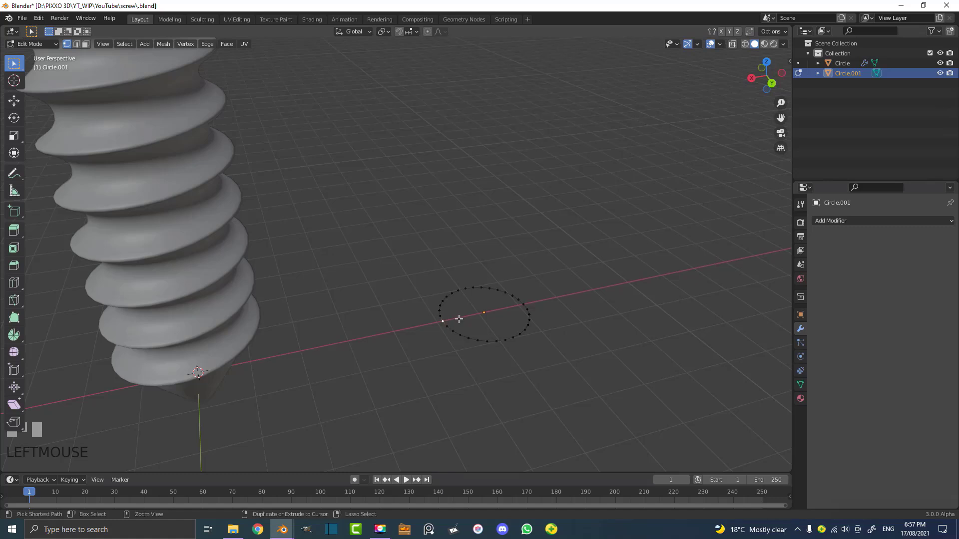
# Step: Reduce the circle to one vertex and extrude it upward into a short band for the spring
pyautogui.press('ctrl+i')
pyautogui.press('x')
pyautogui.moveTo(490, 294); pyautogui.dragTo(868, 223)
pyautogui.moveTo(869, 224); pyautogui.dragTo(493, 313)
pyautogui.press('a')
pyautogui.press('e')
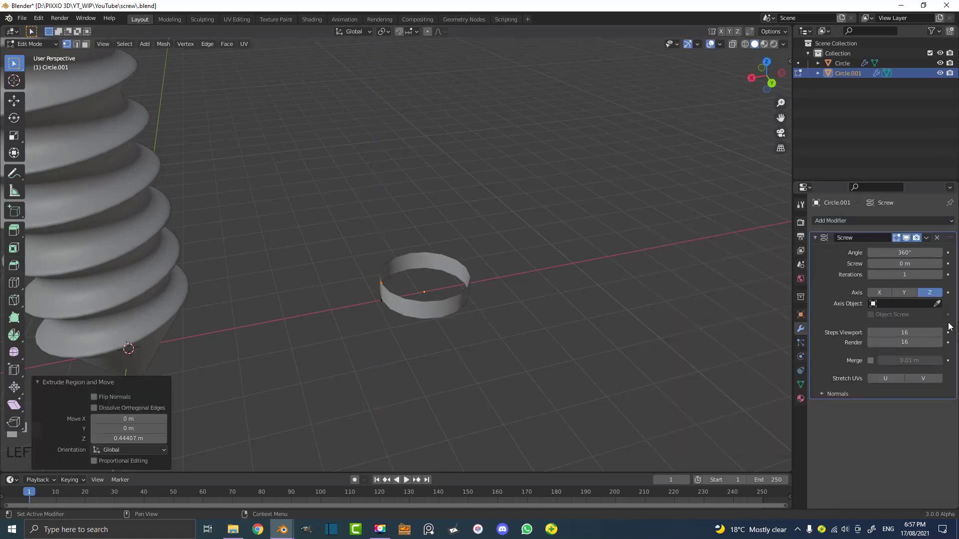